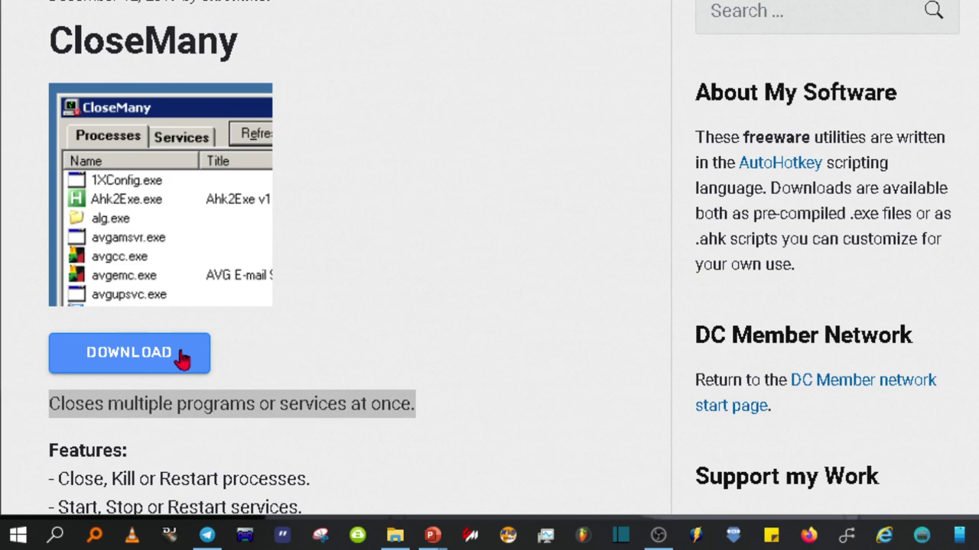
Step: Download the CloseMany zip from its software page in Edge
click(147, 356)
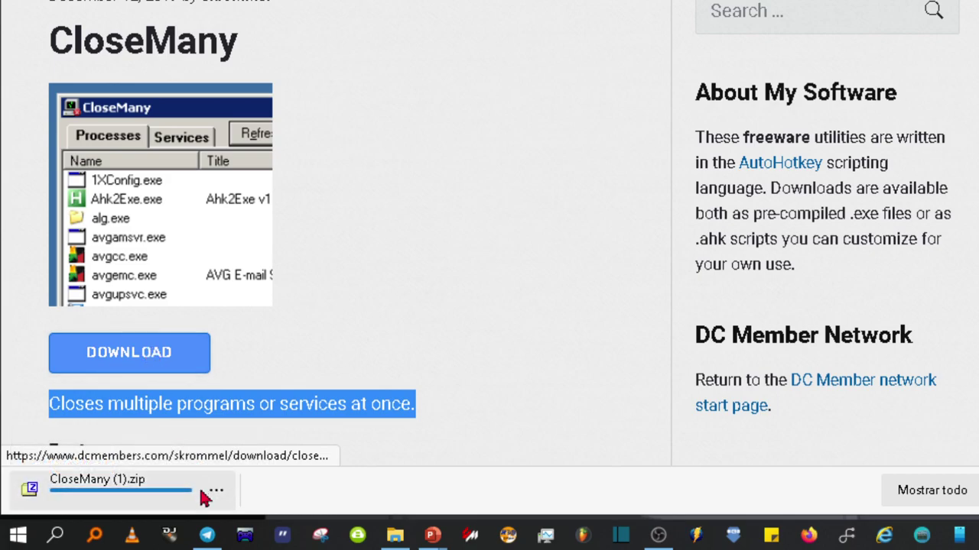
click(221, 495)
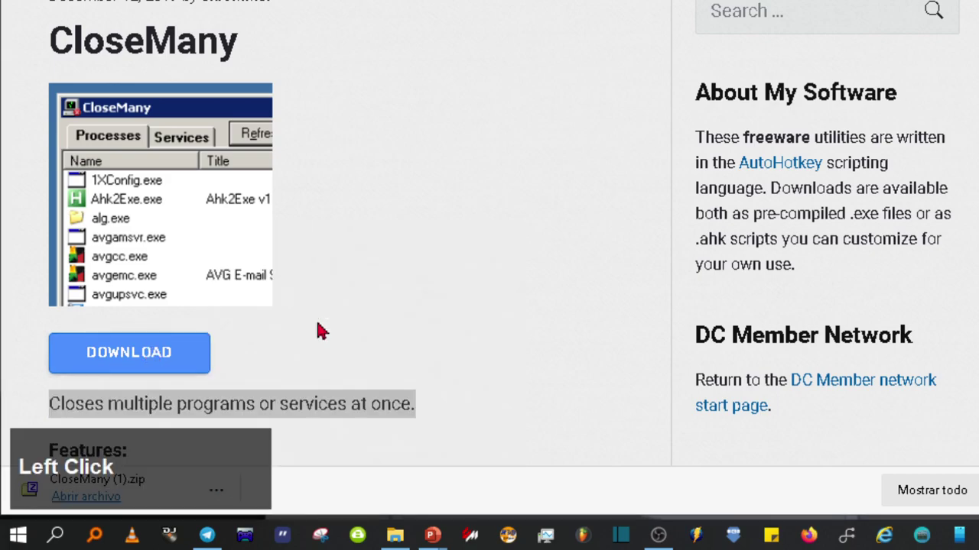
Step: Show the downloaded CloseMany zip in Descargas and bring up its context options to extract it
click(327, 327)
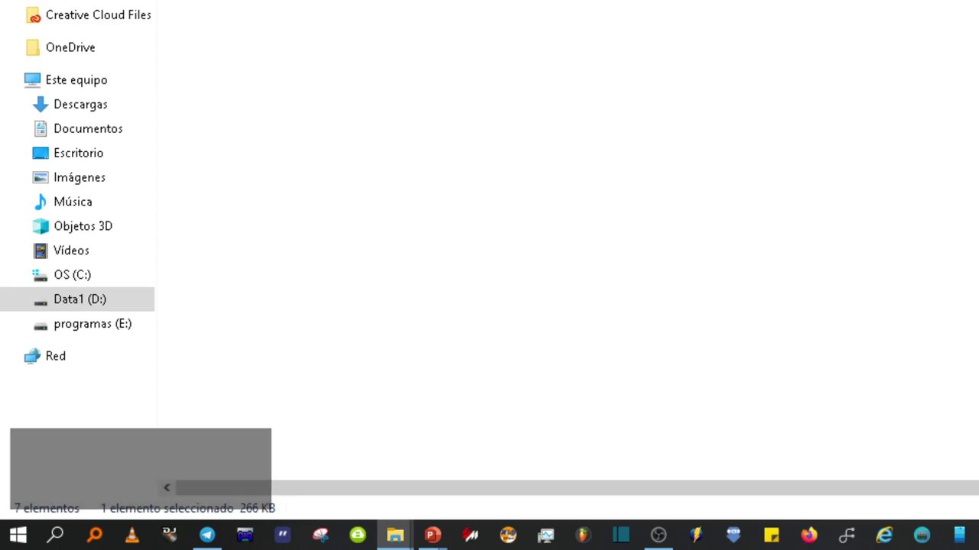
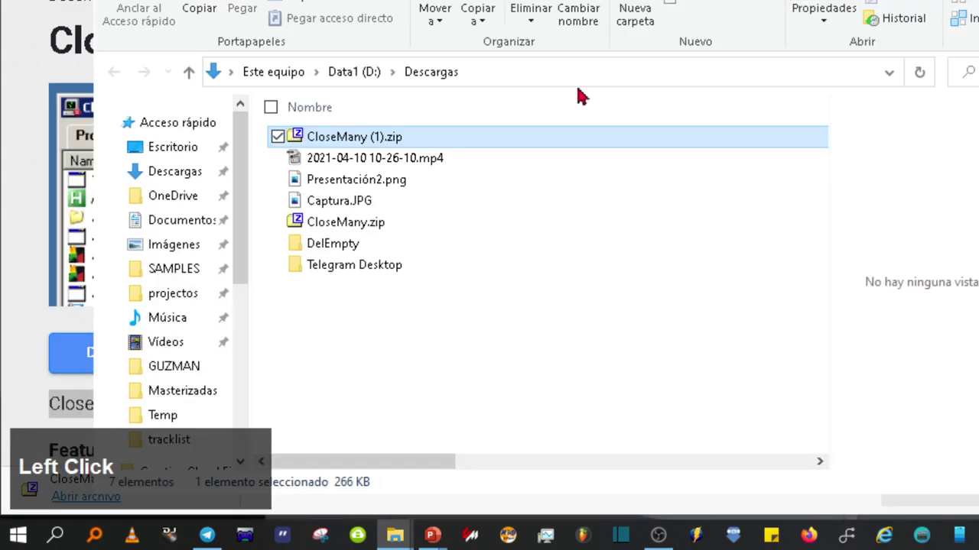
right_click(365, 143)
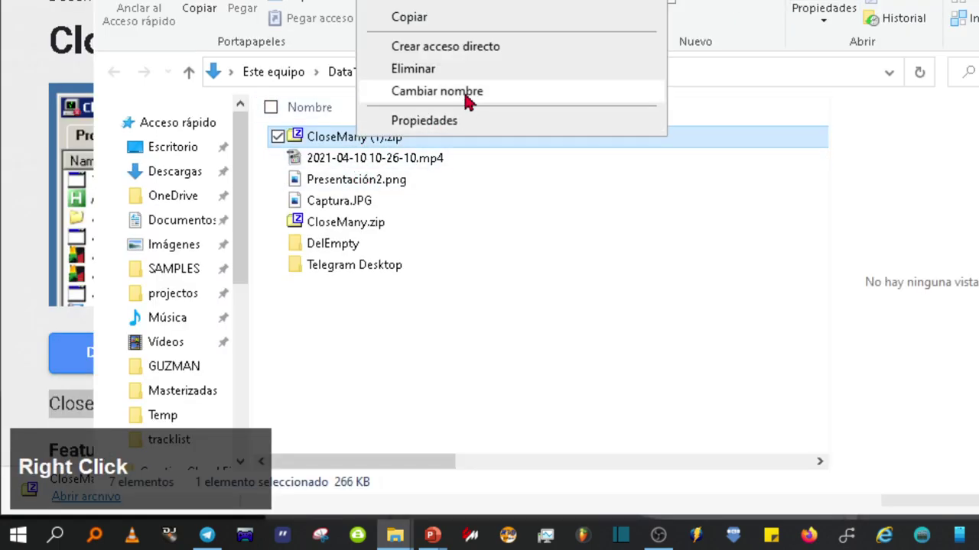
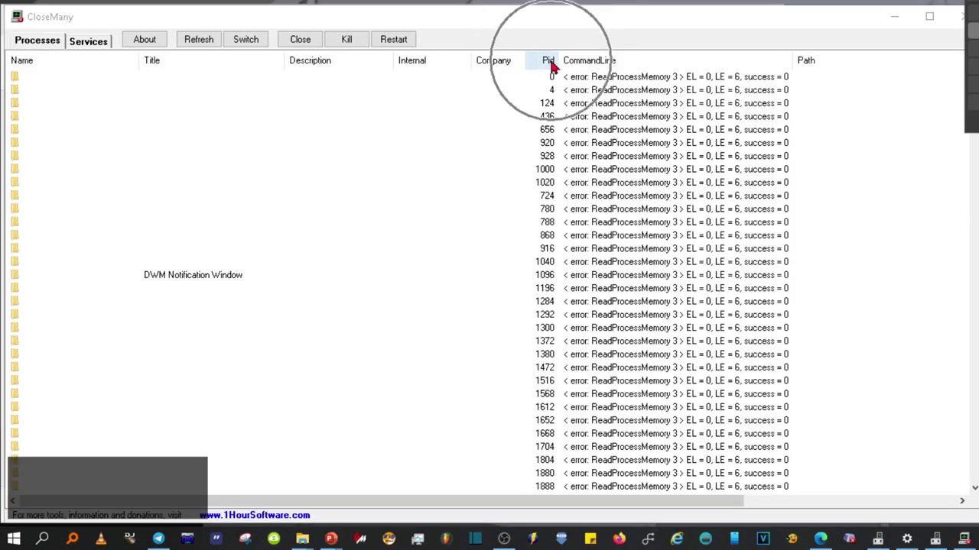
Step: Sort the process list by descending Pid and begin selecting the msedge.exe rows
click(557, 67)
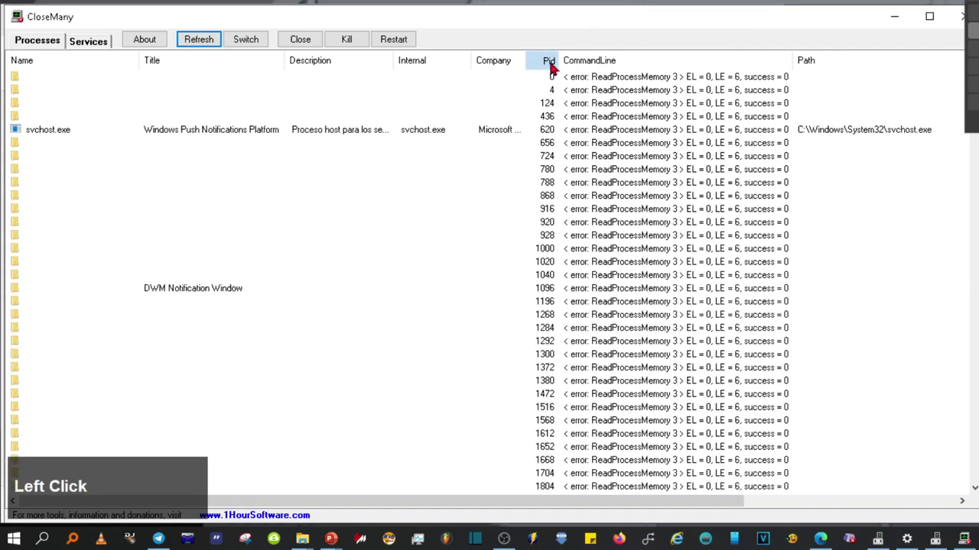
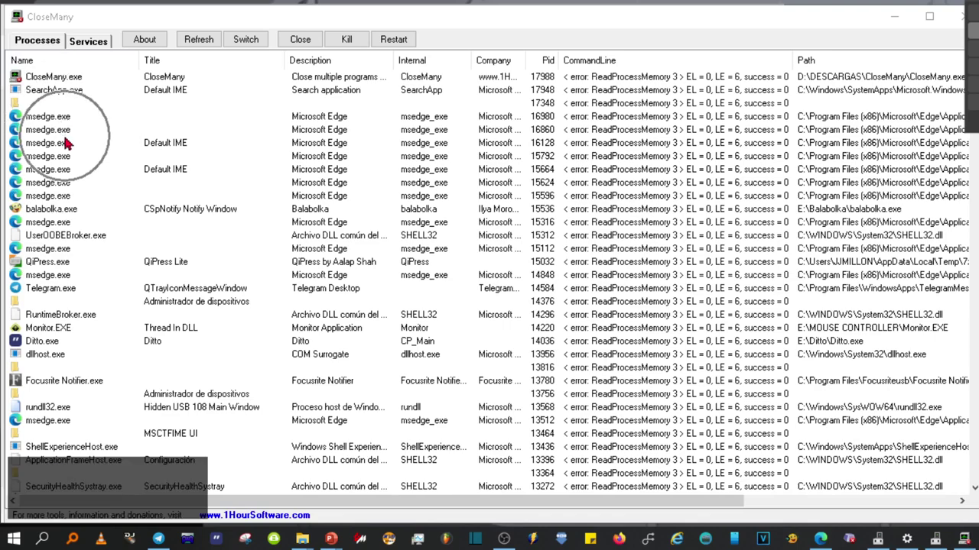
click(66, 143)
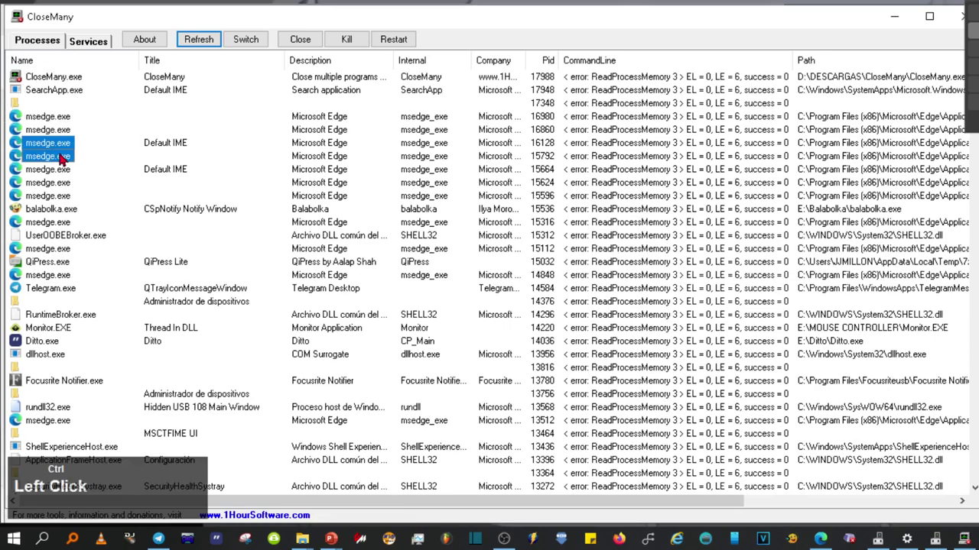